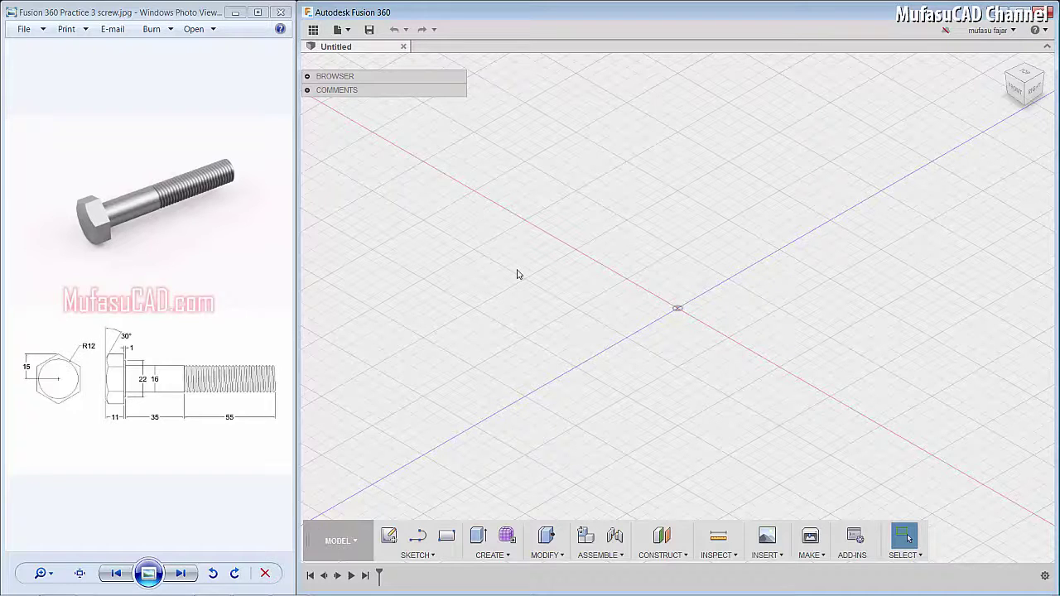
Step: Sketch a 15 mm inscribed hexagon centred on the origin for the bolt head
{"action": "left_click", "coordinate": [424, 557]}
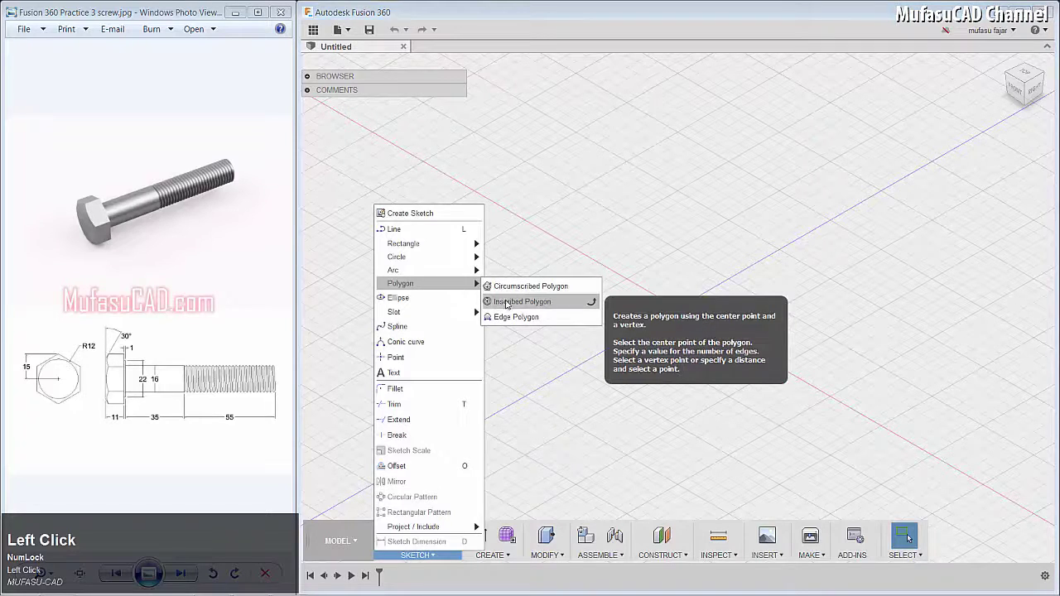
{"action": "left_click", "coordinate": [536, 306]}
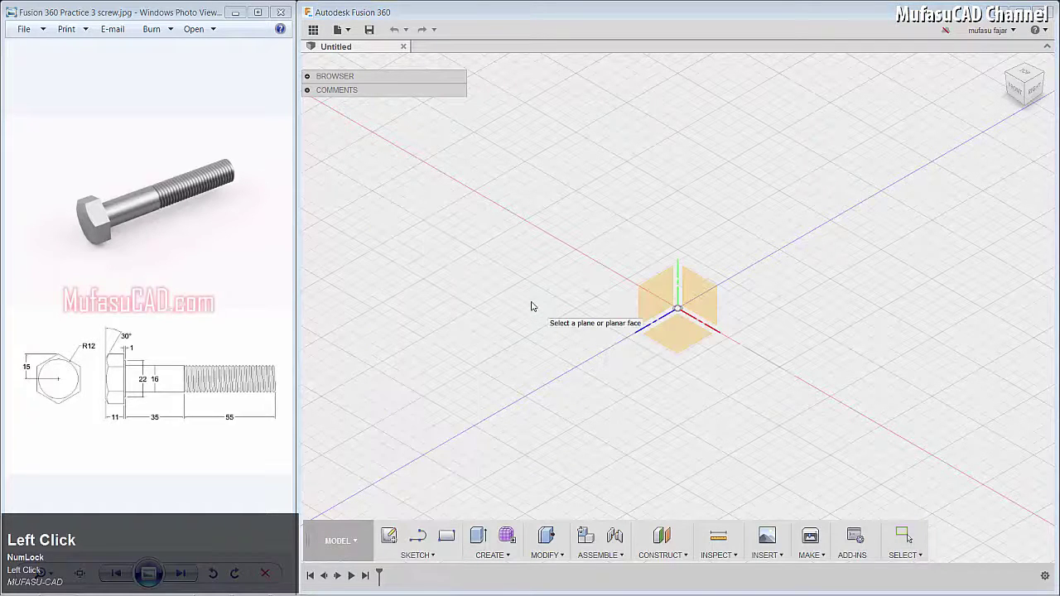
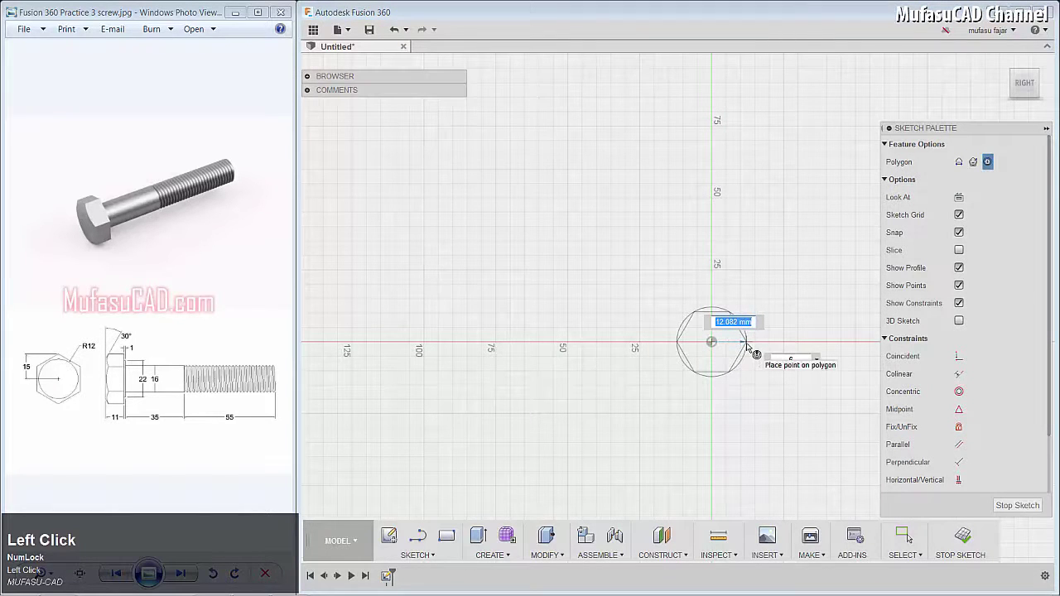
{"action": "type", "text": "15"}
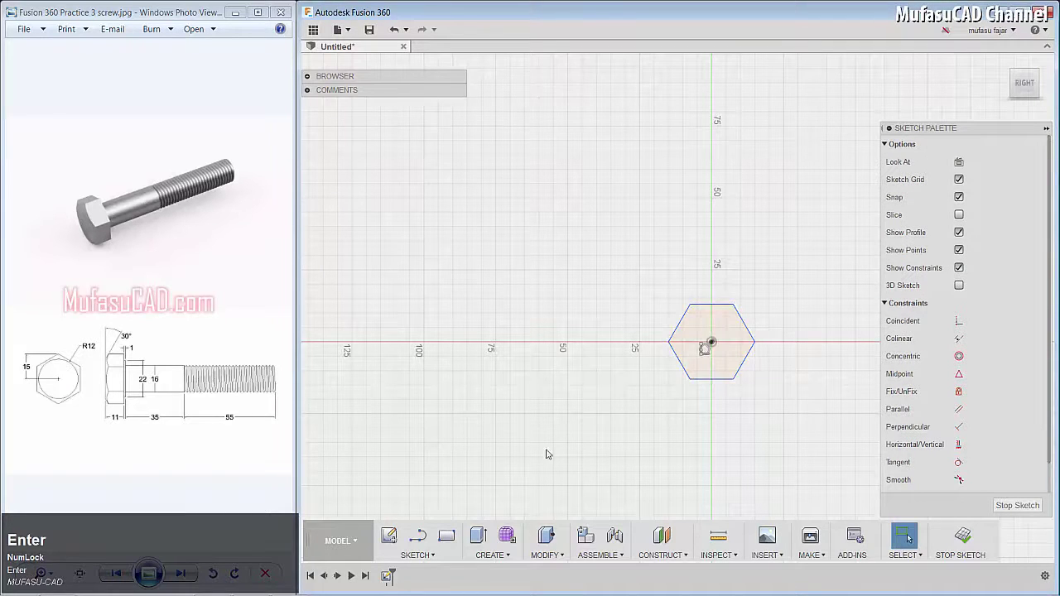
{"action": "key", "text": "Return"}
Step: Select the hexagon profile to extrude it into a solid block
{"action": "left_click", "coordinate": [481, 540]}
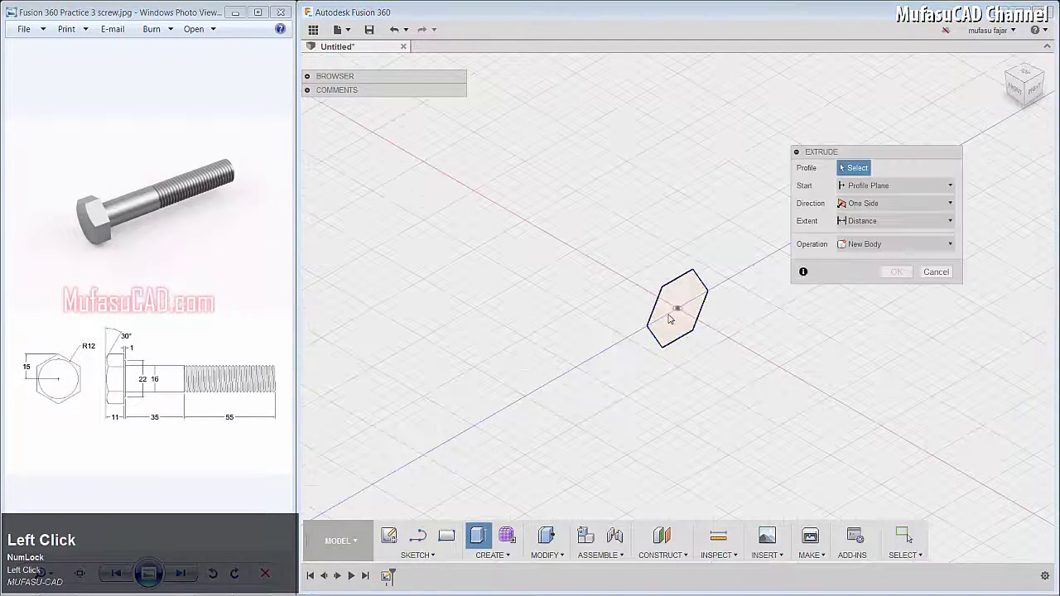
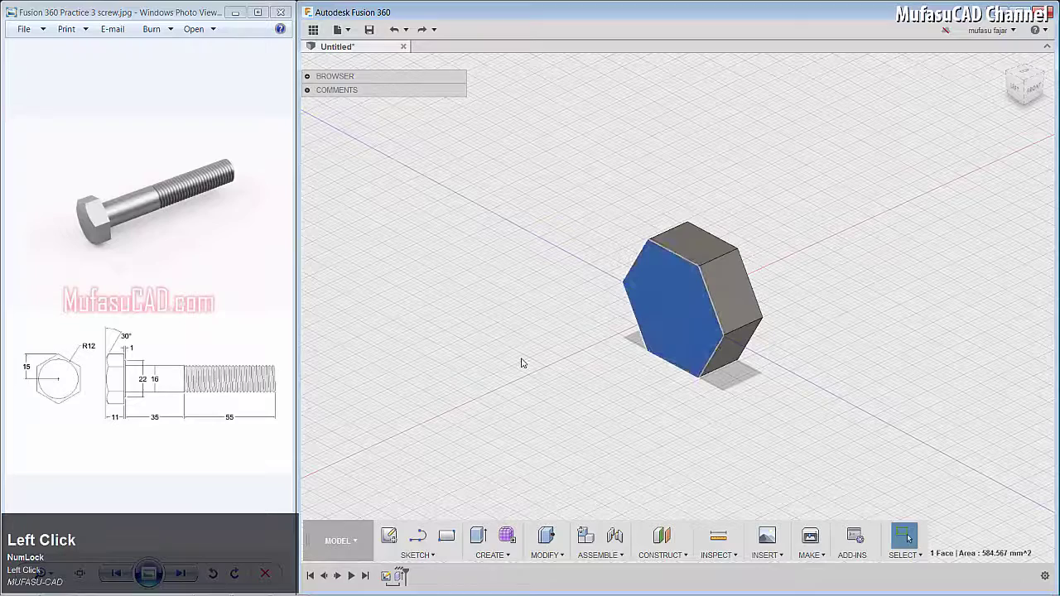
Step: Cut a 24 mm circle through the head with a 60° taper to chamfer its outer corners
{"action": "key", "text": "c"}
{"action": "left_click", "coordinate": [725, 283]}
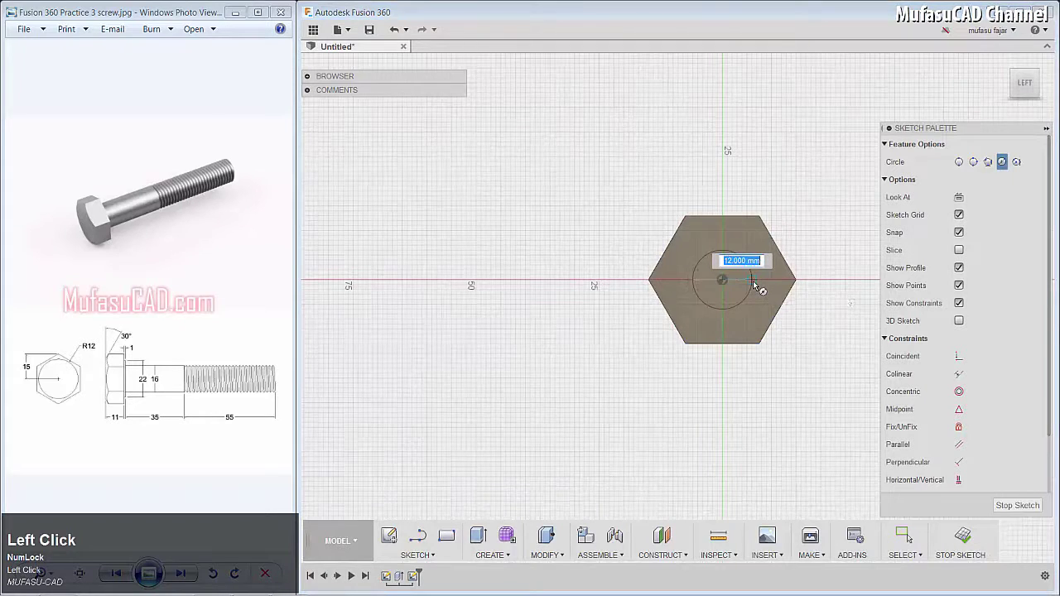
{"action": "type", "text": "24"}
{"action": "key", "text": "Return"}
{"action": "scroll", "scroll_direction": "down", "scroll_amount": 3}
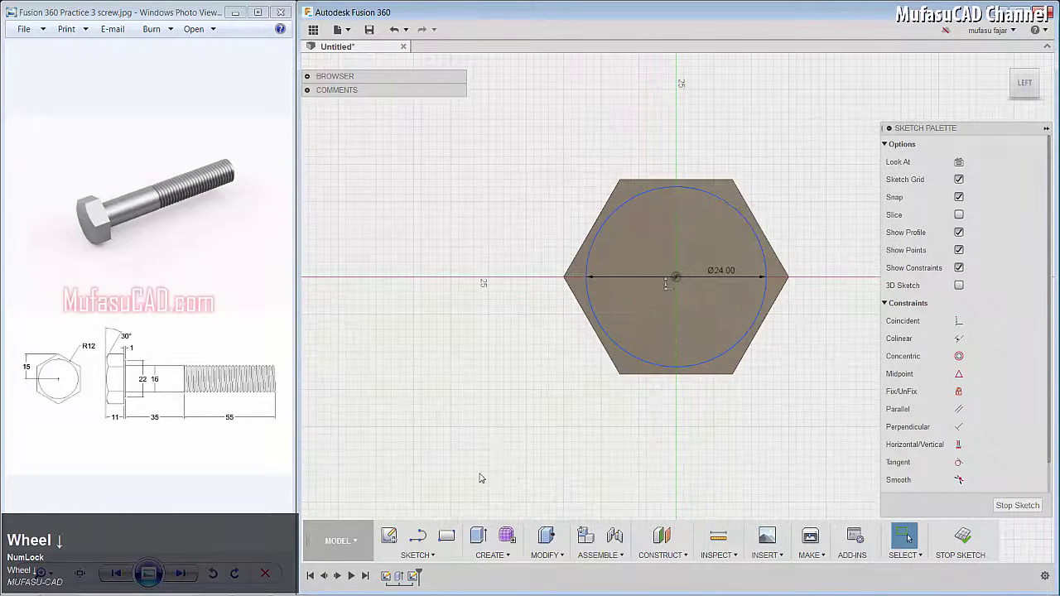
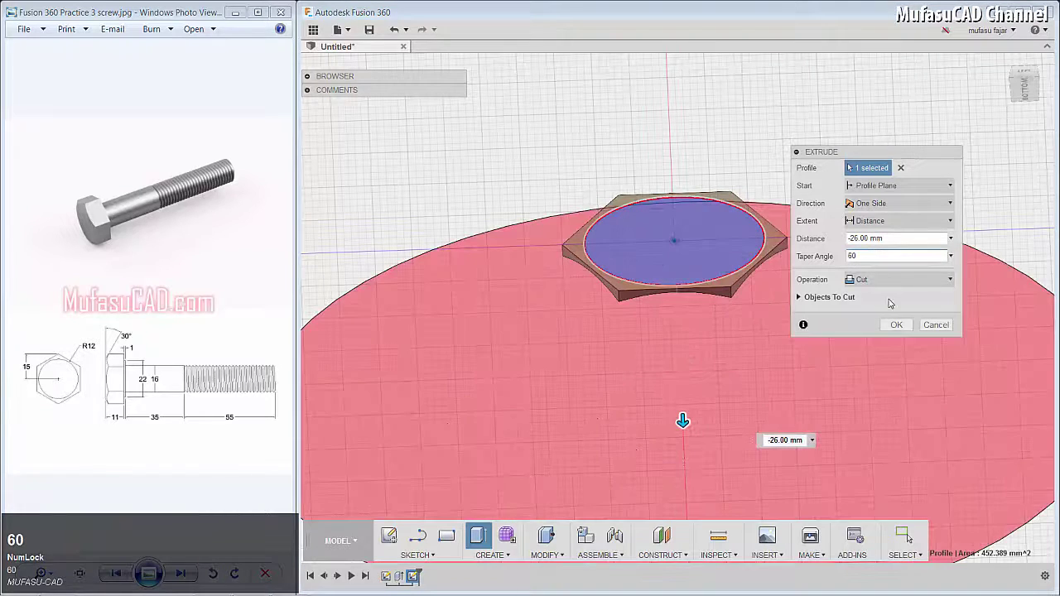
{"action": "left_click_drag", "start_coordinate": [903, 286], "coordinate": [842, 276]}
{"action": "left_click_drag", "start_coordinate": [842, 276], "coordinate": [612, 420]}
{"action": "key", "text": "Escape"}
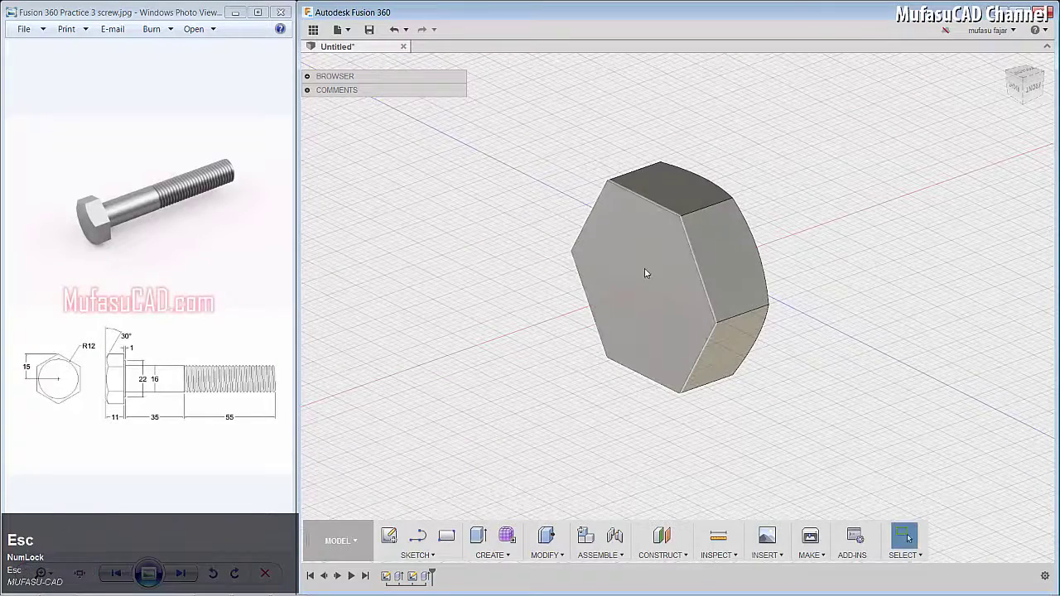
Step: Extrude a 22 mm circle 1 mm as a thin raised disc on the head face
{"action": "left_click", "coordinate": [639, 276]}
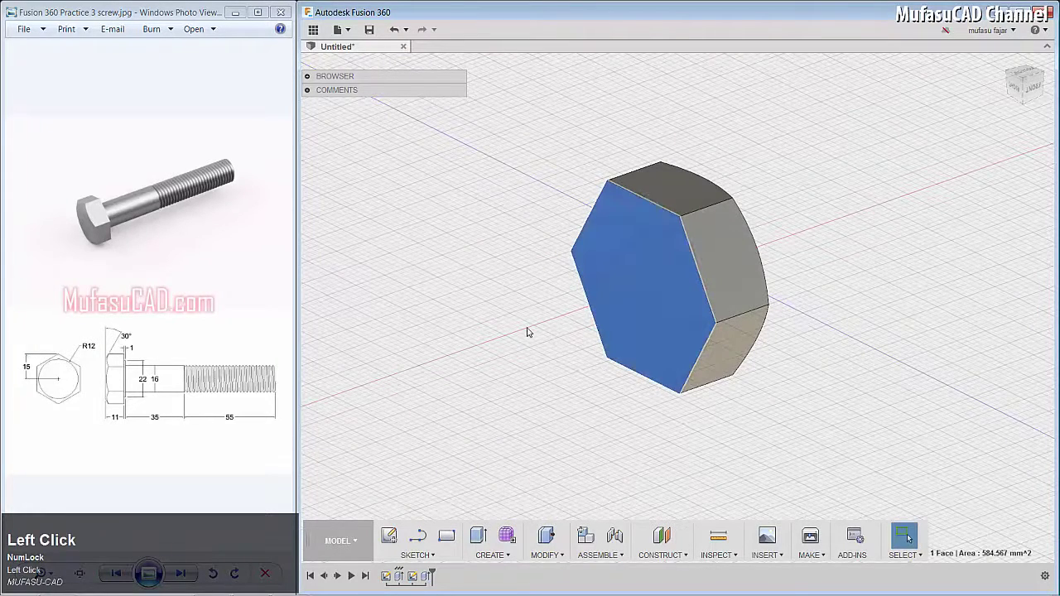
{"action": "key", "text": "c"}
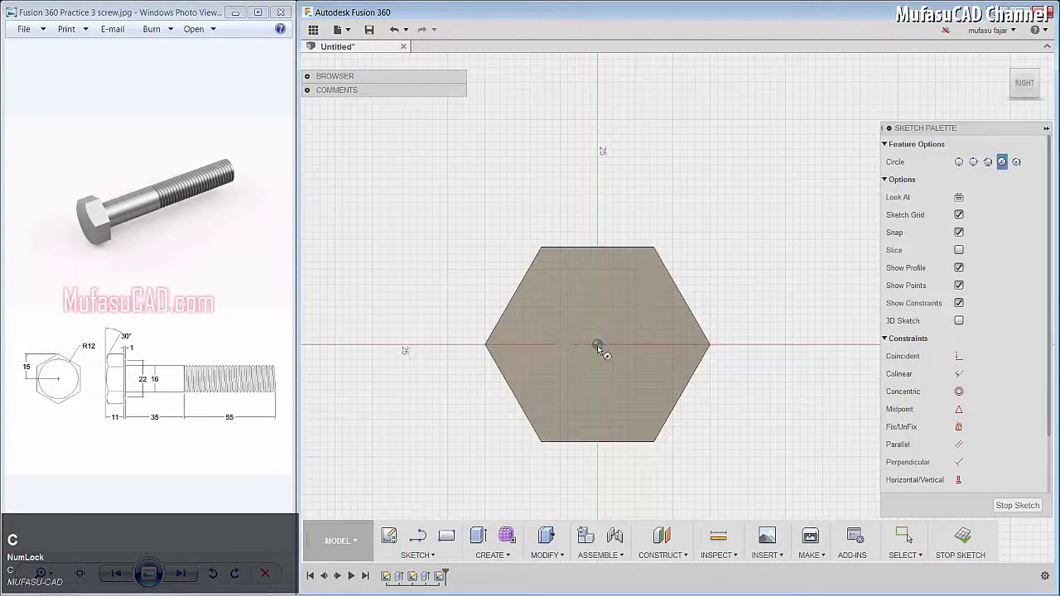
{"action": "left_click", "coordinate": [600, 351]}
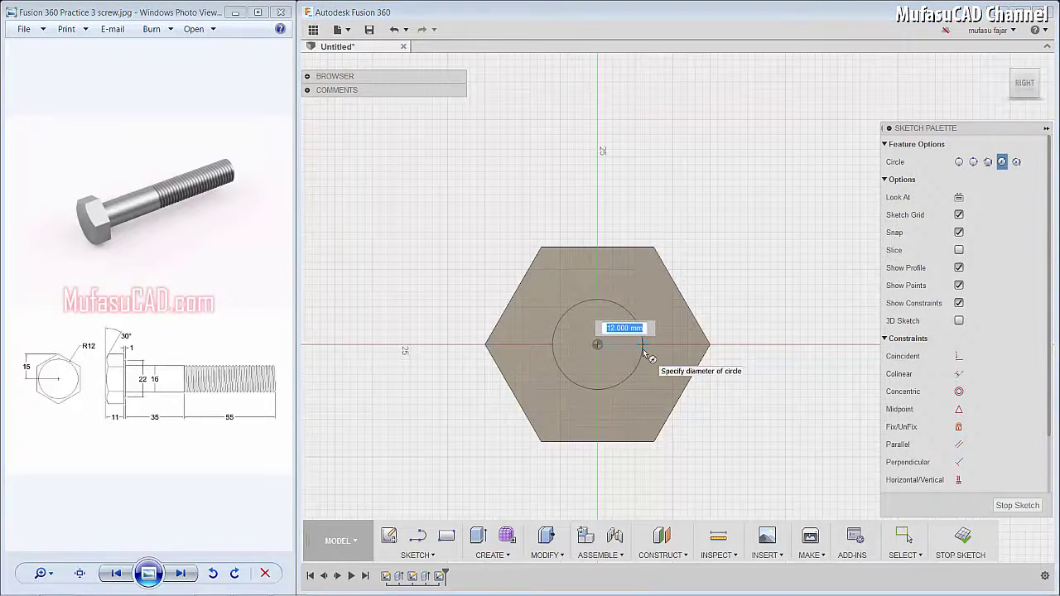
{"action": "type", "text": "22"}
{"action": "key", "text": "Return"}
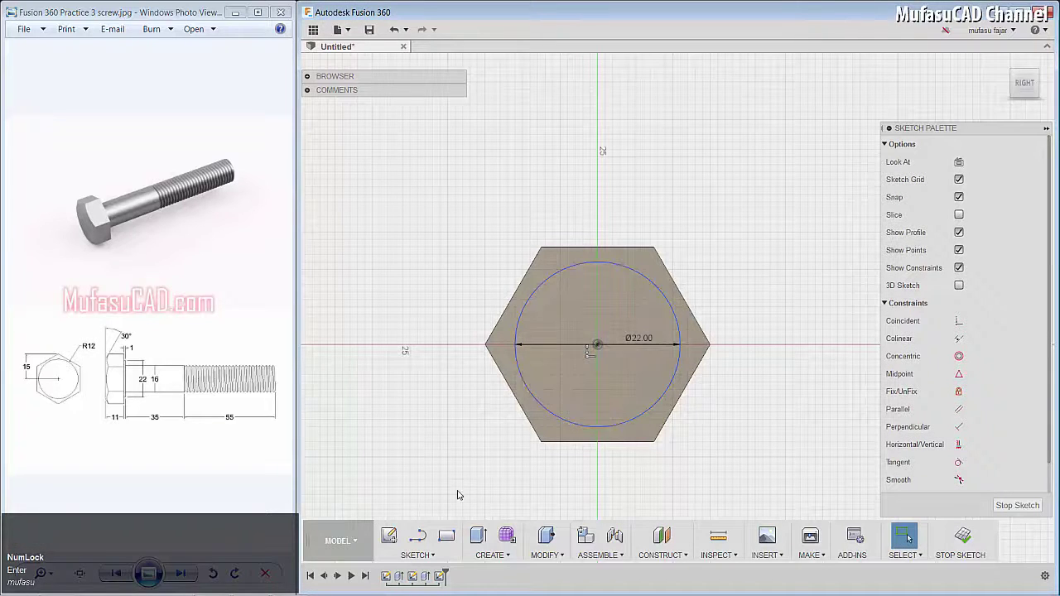
{"action": "left_click", "coordinate": [477, 543]}
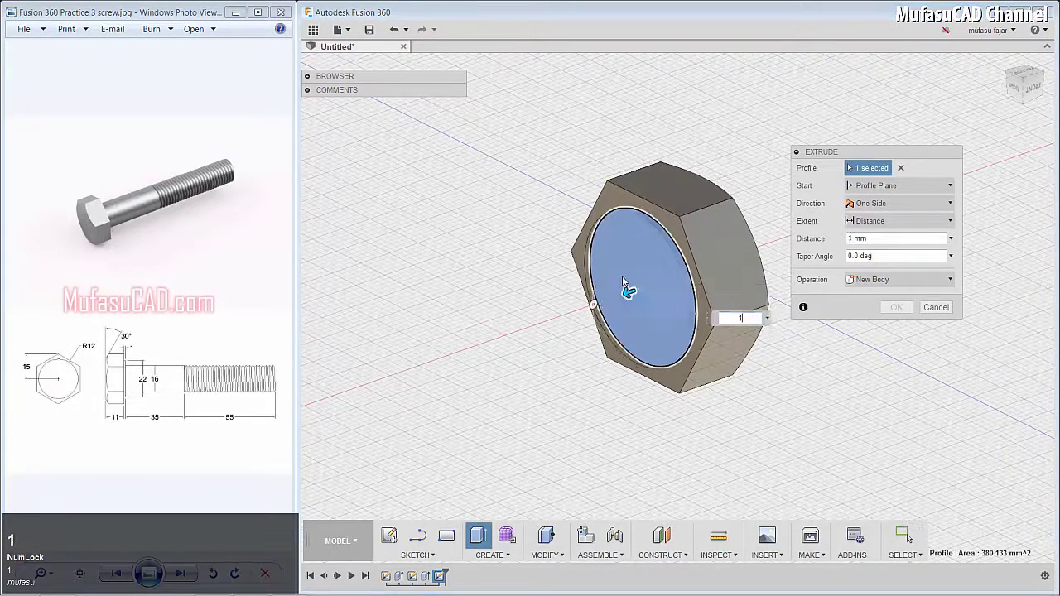
{"action": "key", "text": "Return"}
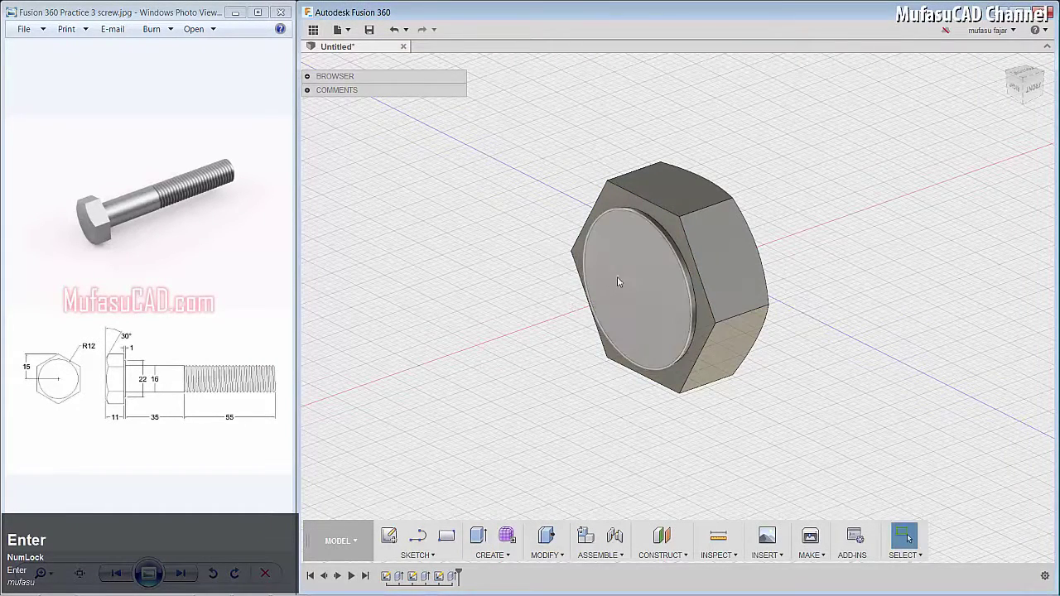
Step: Sketch a 16 mm centre circle on the face of the raised disc
{"action": "left_click", "coordinate": [631, 280]}
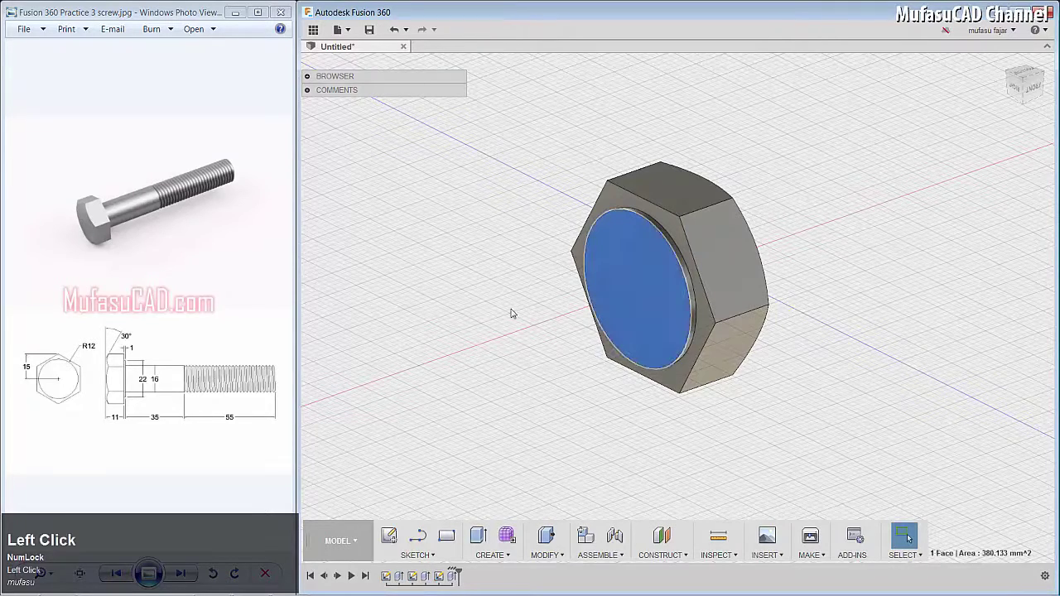
{"action": "key", "text": "c"}
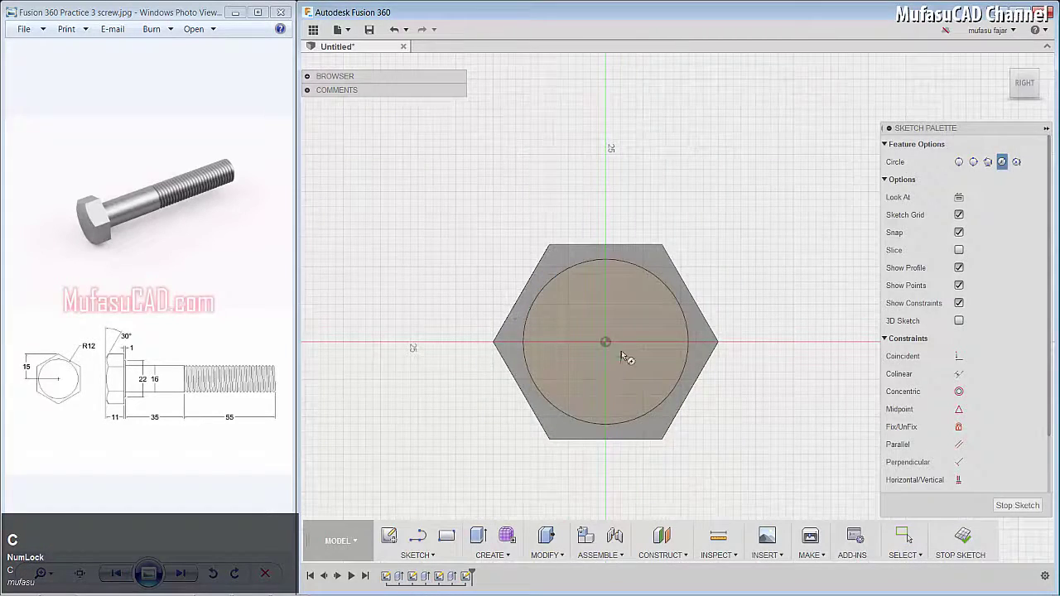
{"action": "left_click", "coordinate": [608, 345]}
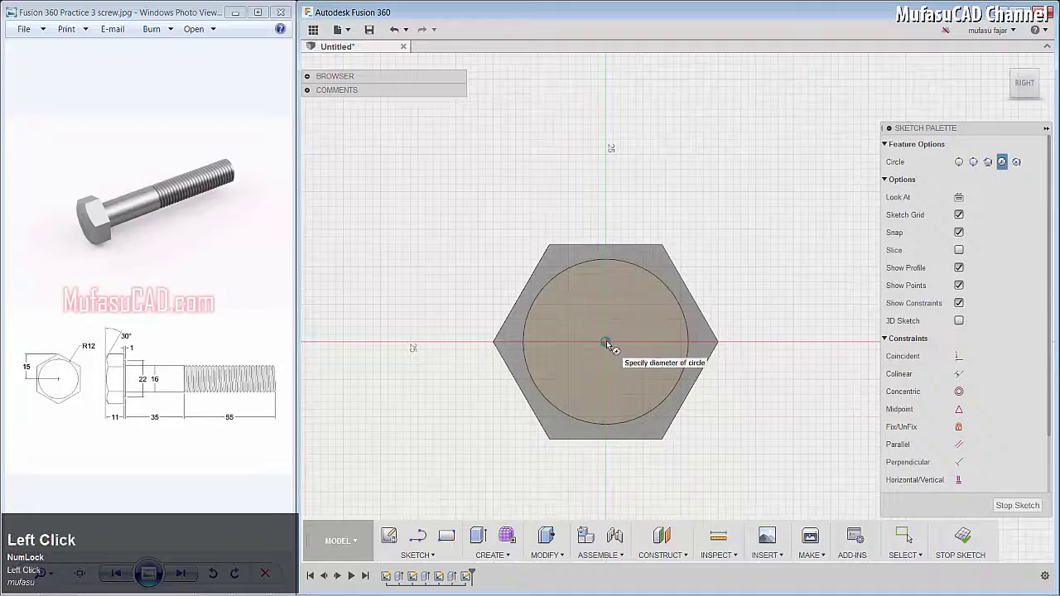
{"action": "type", "text": "16"}
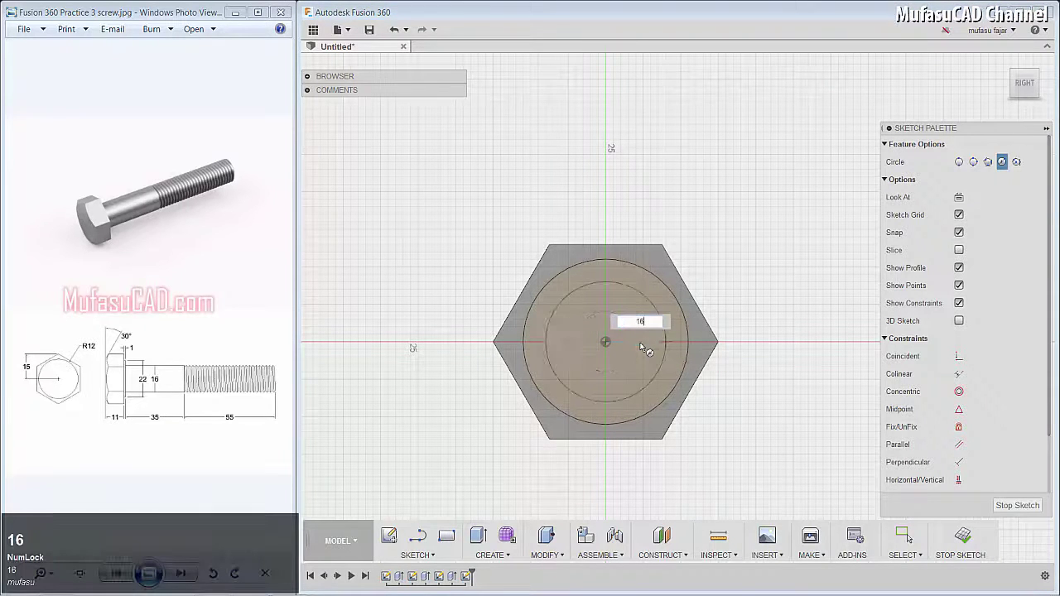
{"action": "key", "text": "Return"}
Step: Extrude the 16 mm circle 90 mm into the cylindrical bolt shank
{"action": "key", "text": "e"}
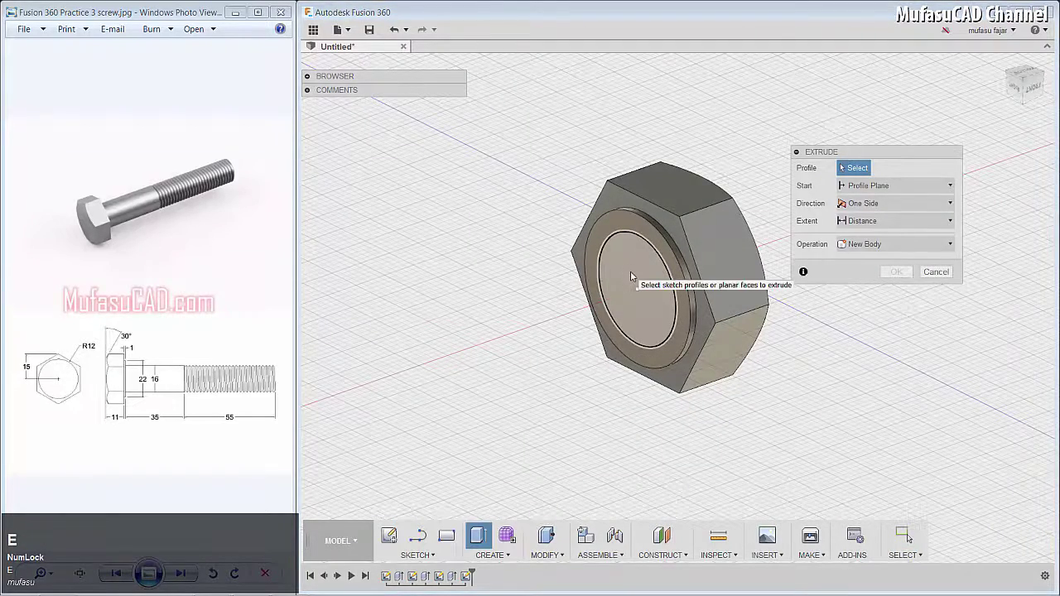
{"action": "left_click", "coordinate": [635, 276]}
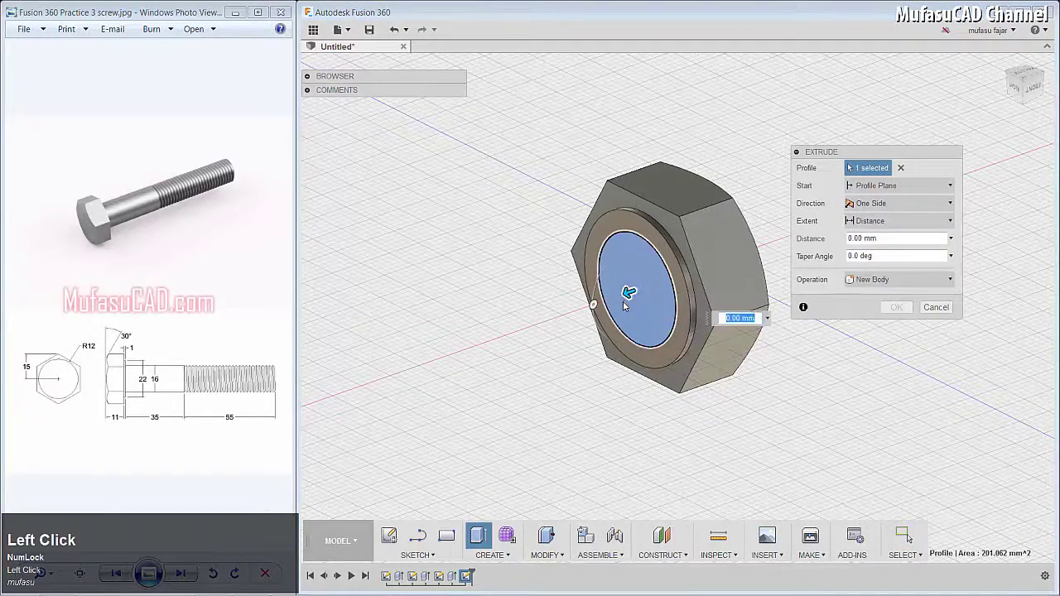
{"action": "type", "text": "90"}
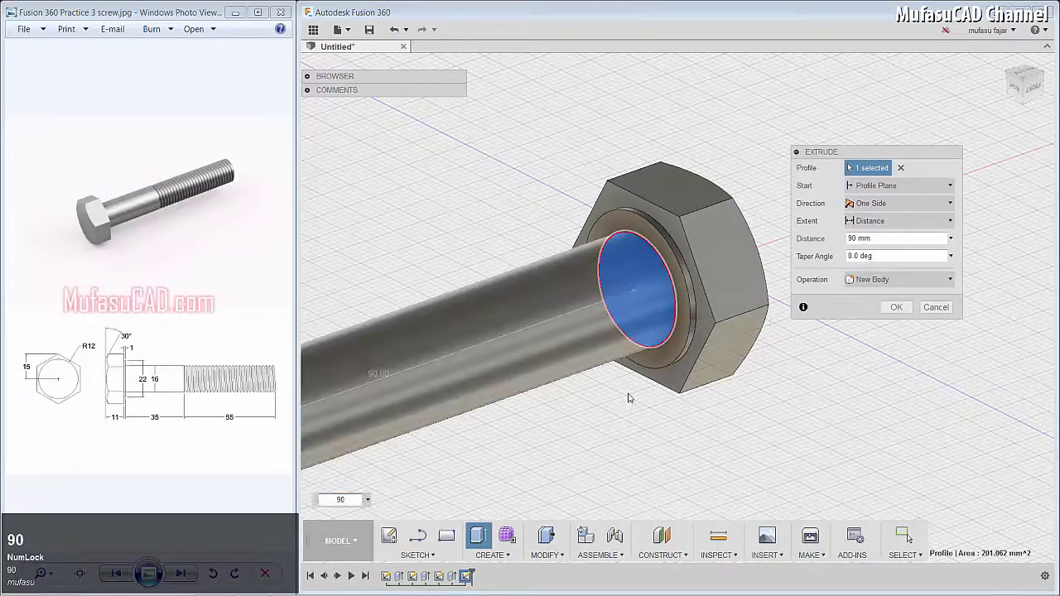
{"action": "key", "text": "Return"}
{"action": "scroll", "scroll_direction": "down", "scroll_amount": 3}
{"action": "scroll", "scroll_direction": "up", "scroll_amount": 3}
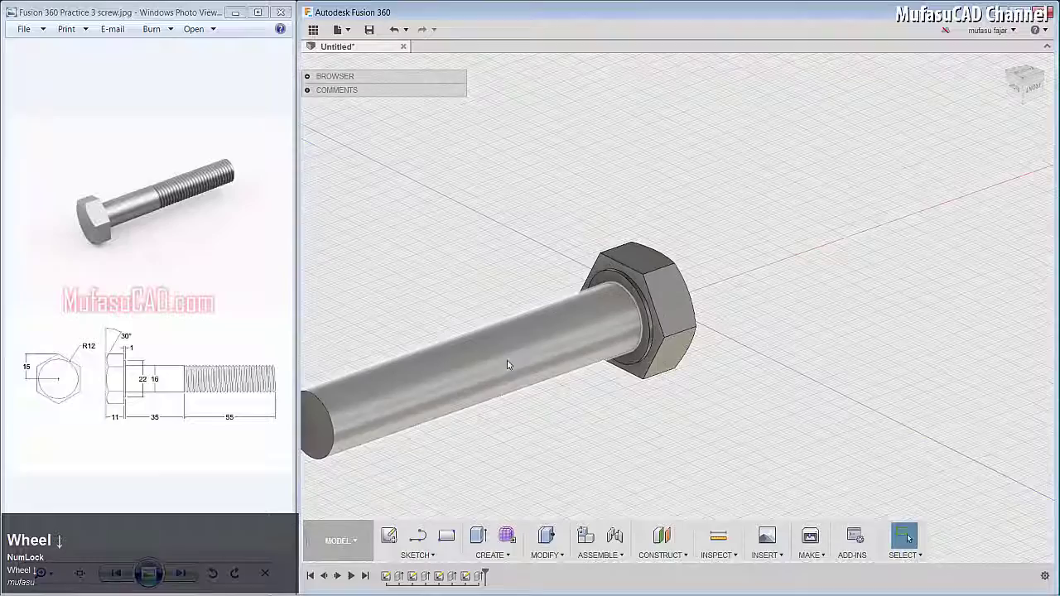
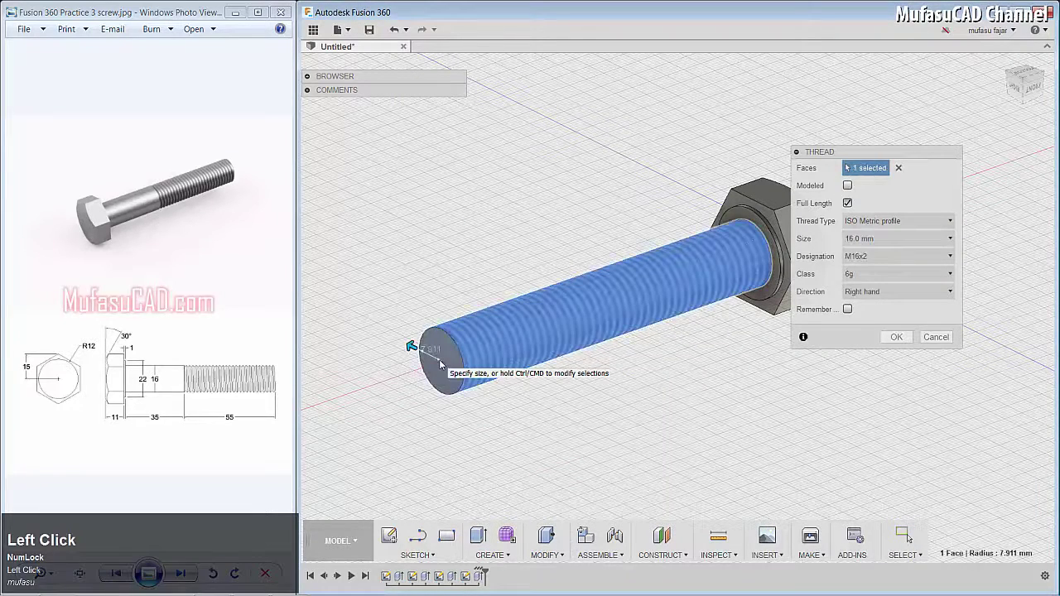
Step: Set the thread to Modeled geometry and keep its size at 16.0 mm
{"action": "left_click", "coordinate": [854, 190]}
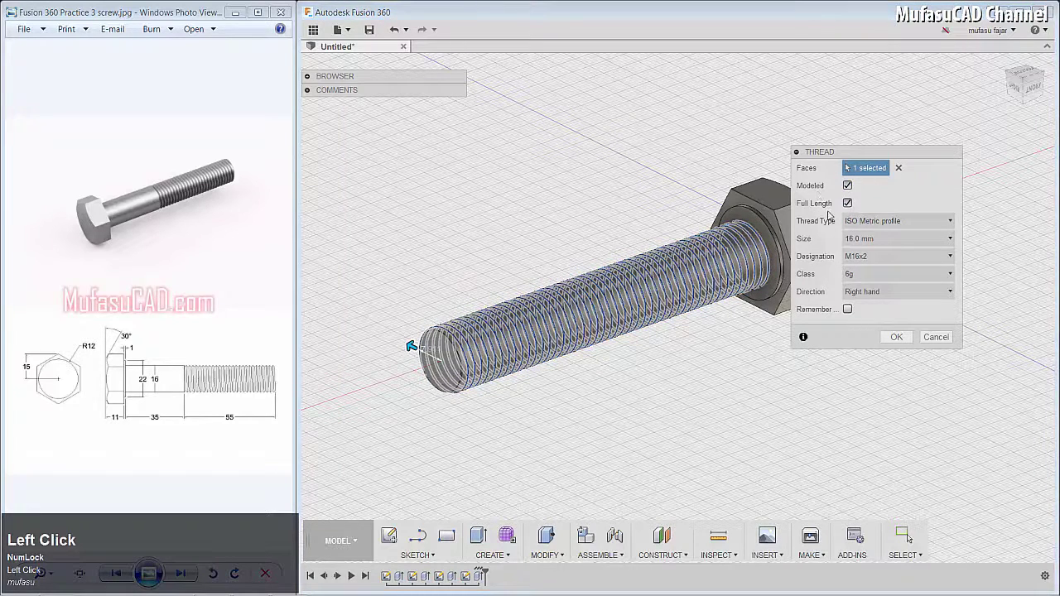
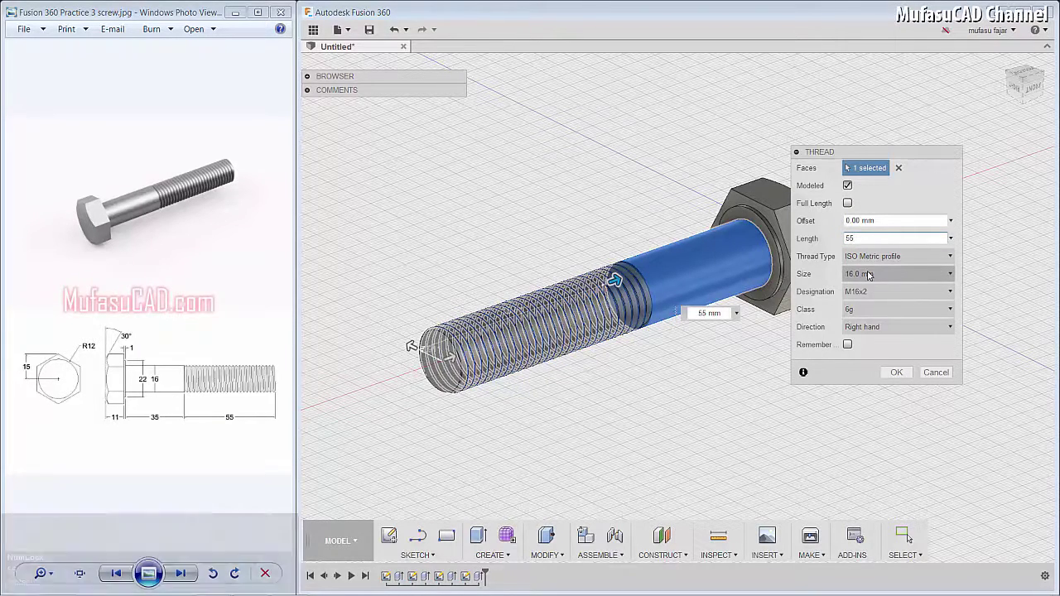
{"action": "left_click", "coordinate": [871, 275]}
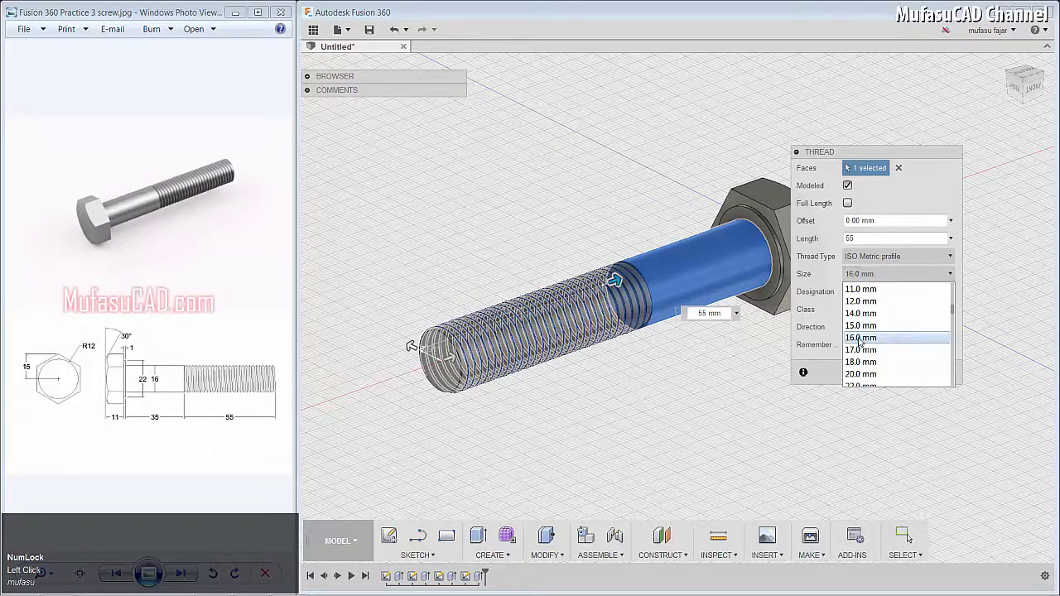
{"action": "left_click", "coordinate": [883, 278]}
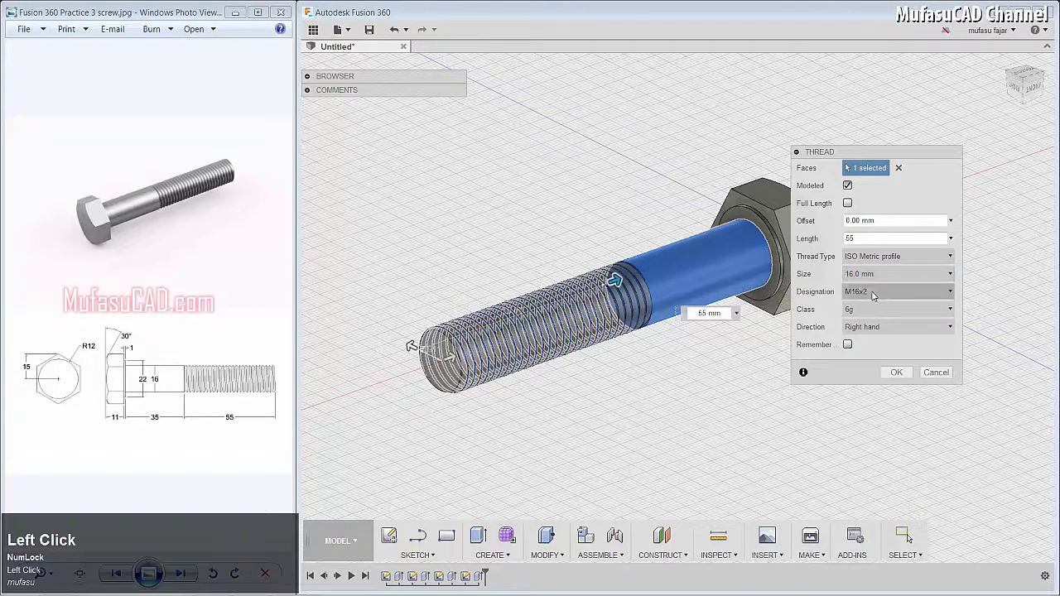
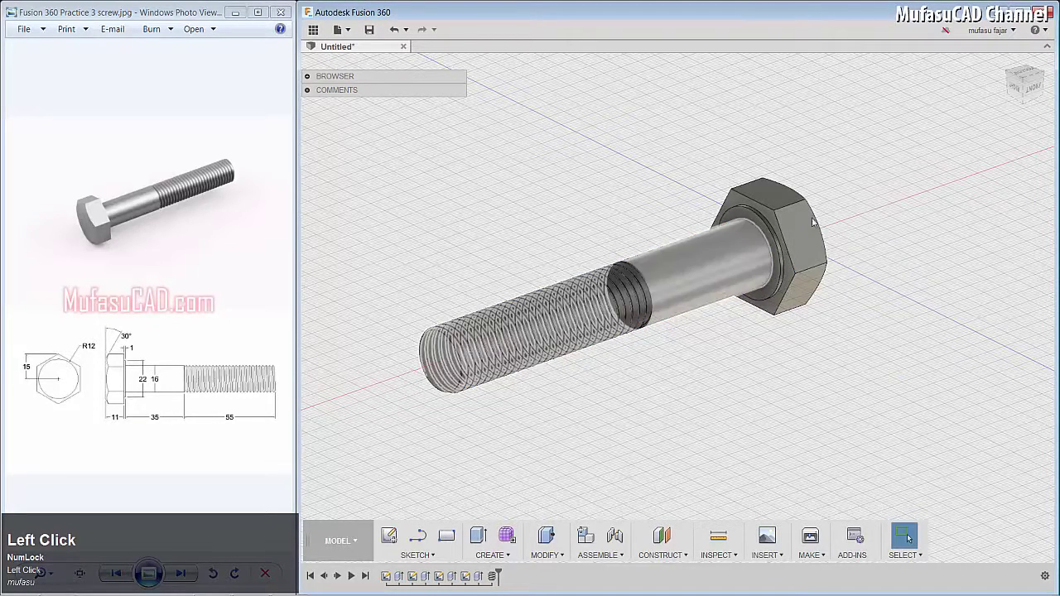
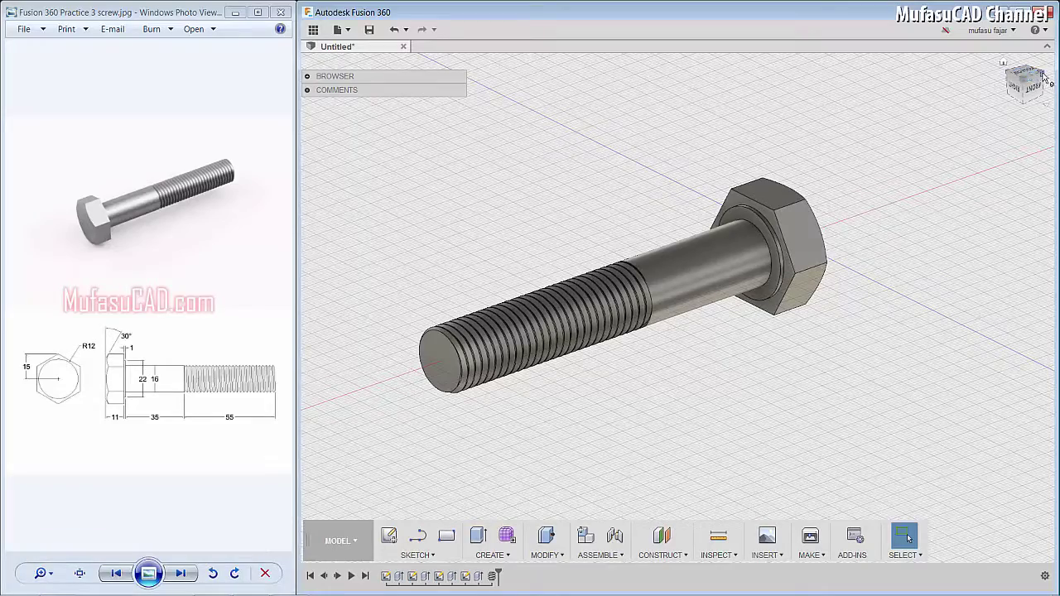
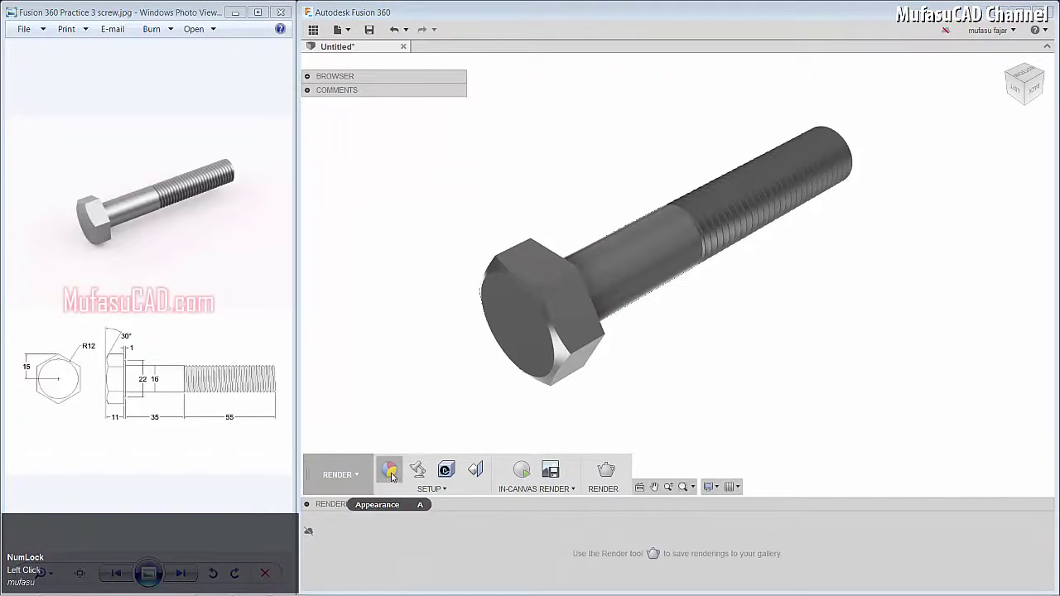
Step: Open the appearance library and expand its Metal materials
{"action": "left_click", "coordinate": [394, 476]}
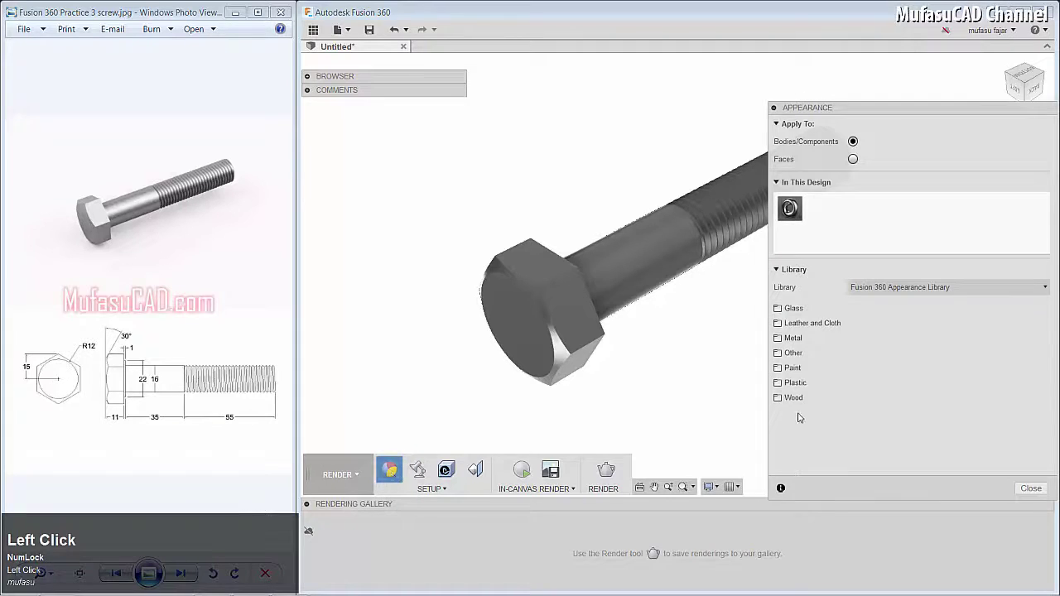
{"action": "left_click", "coordinate": [794, 340]}
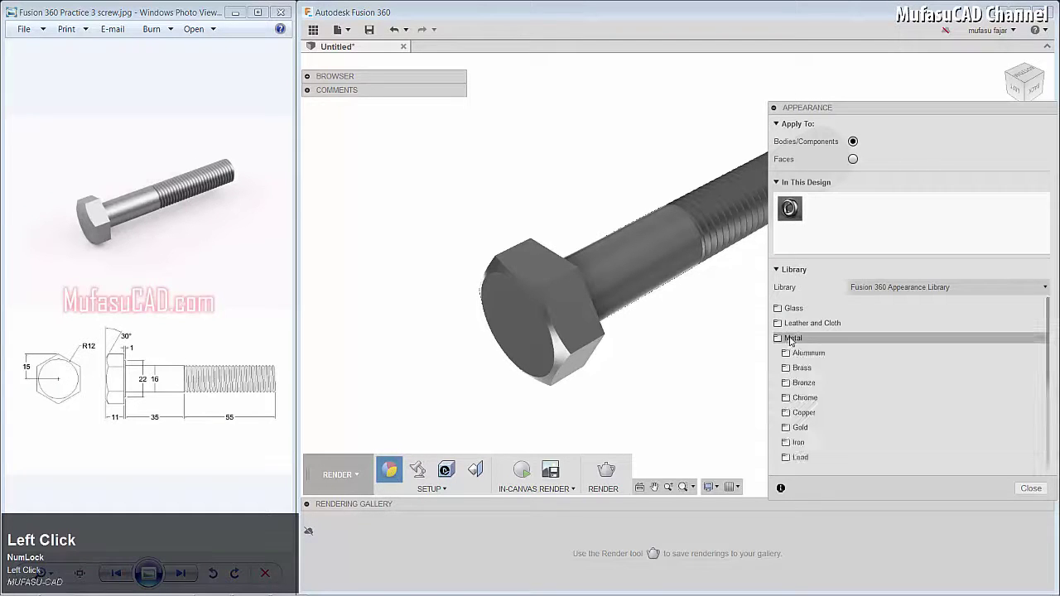
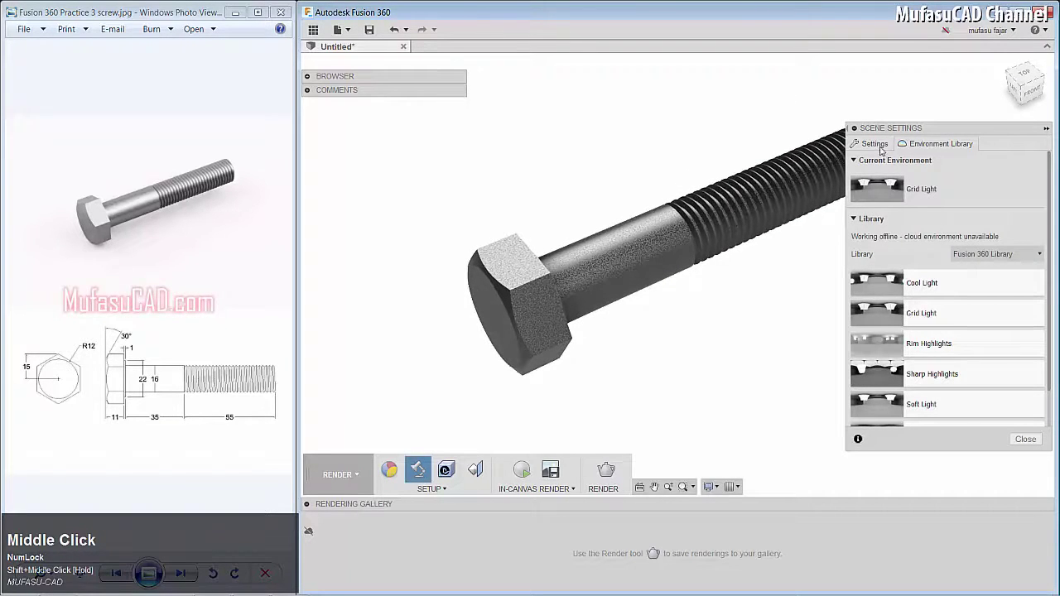
Step: Raise the environment brightness to about 2366 lx and refine the Steel - Rough finish
{"action": "left_click", "coordinate": [881, 148]}
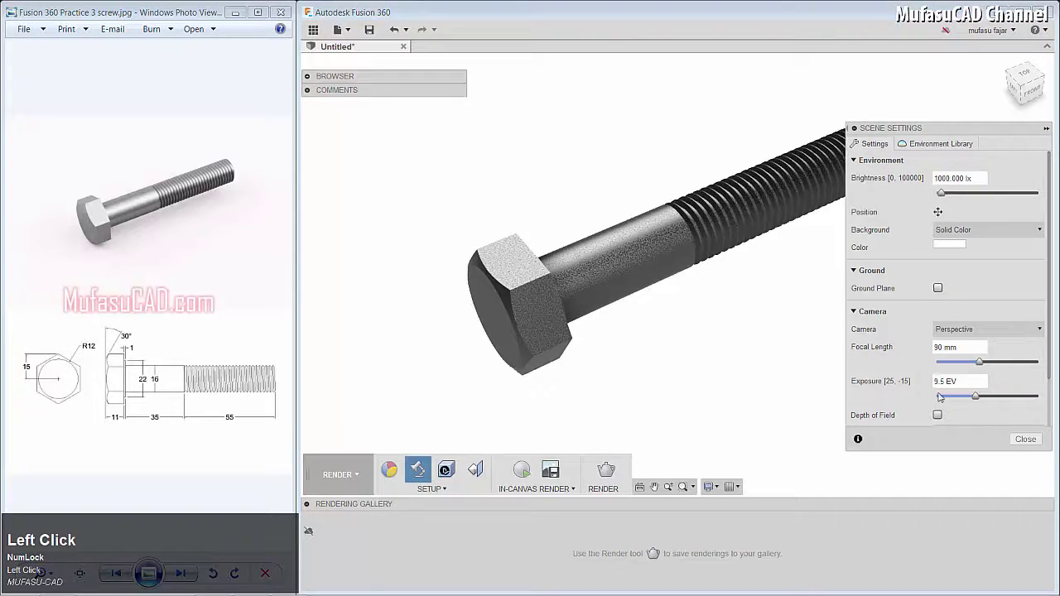
{"action": "left_click_drag", "start_coordinate": [943, 196], "coordinate": [394, 475]}
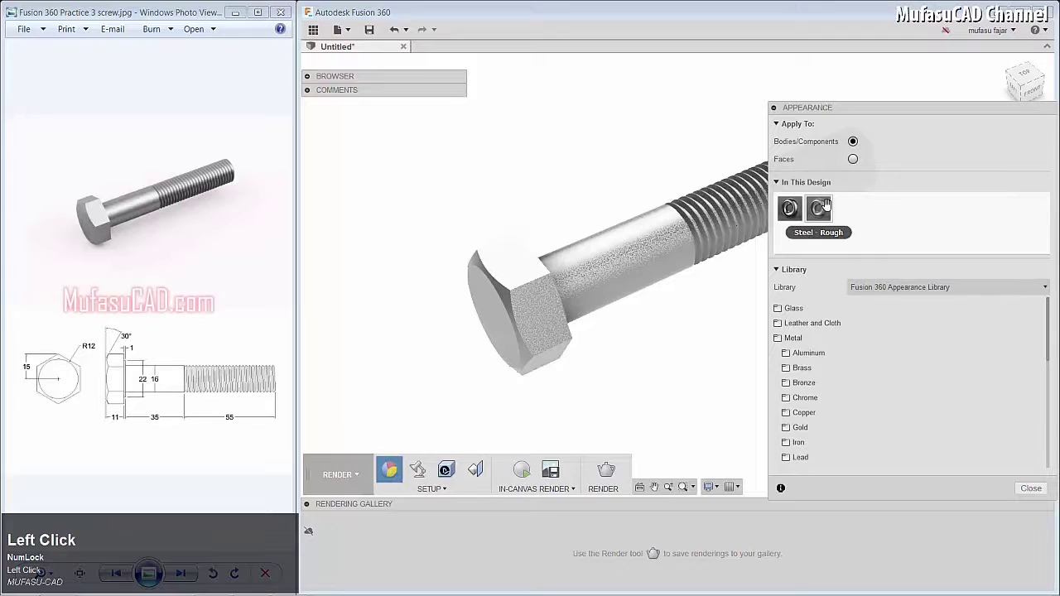
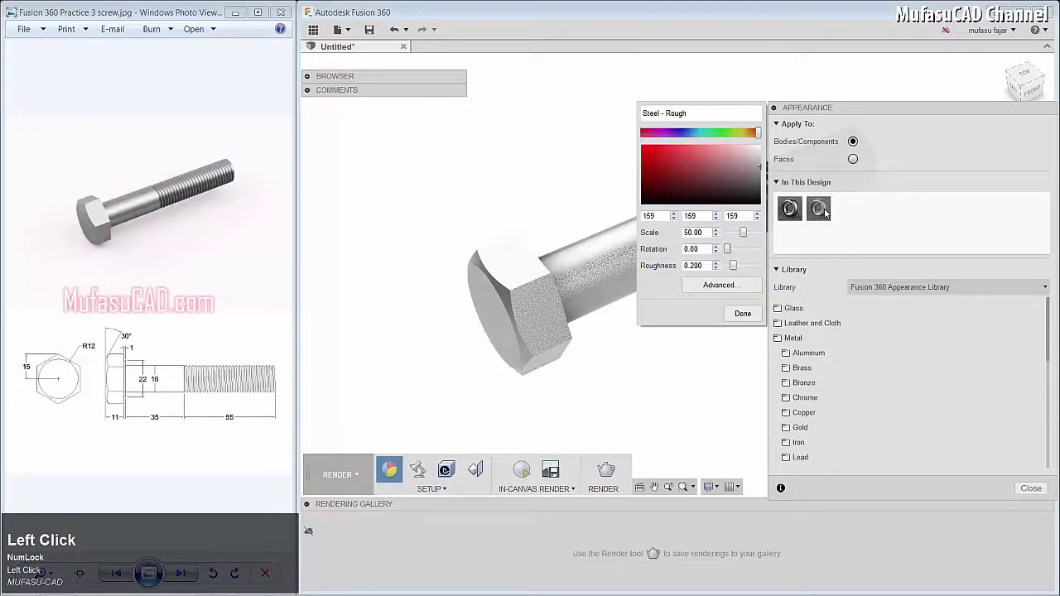
{"action": "left_click_drag", "start_coordinate": [745, 238], "coordinate": [753, 317]}
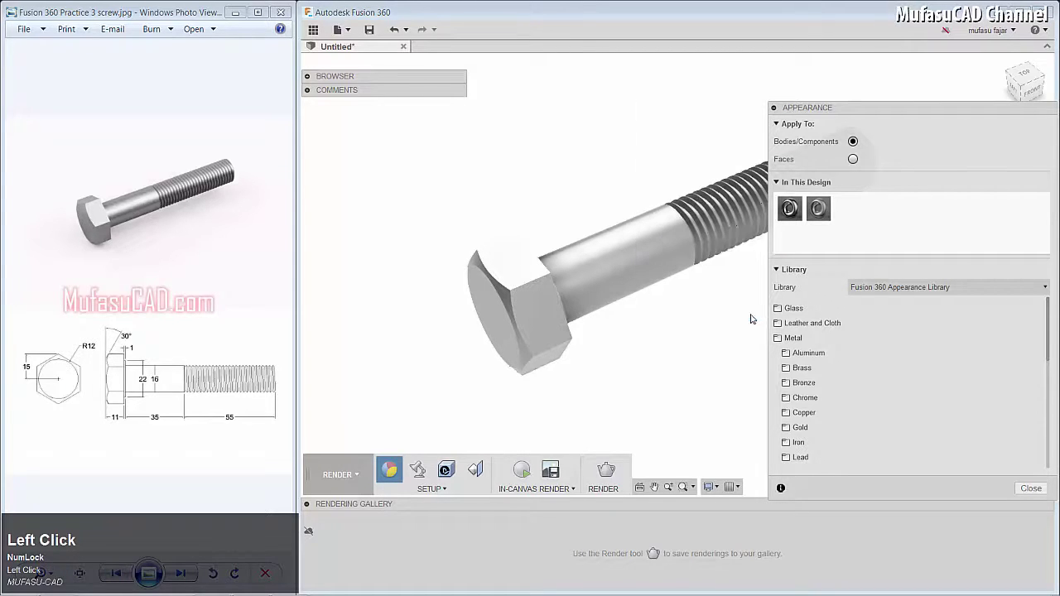
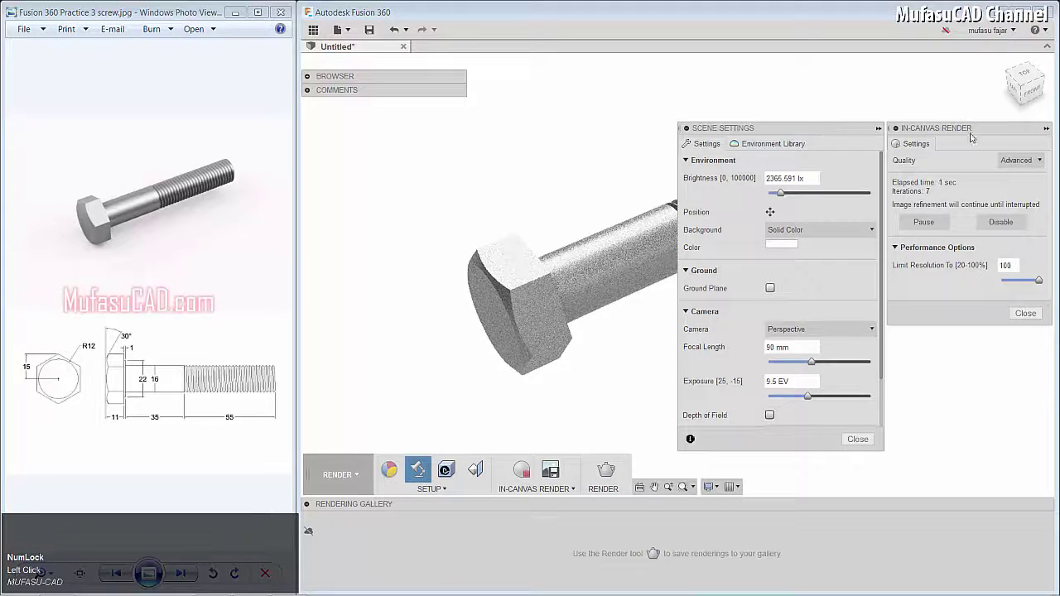
Step: Set the scene background to Environment and rest the bolt on a ground plane
{"action": "left_click", "coordinate": [1032, 321]}
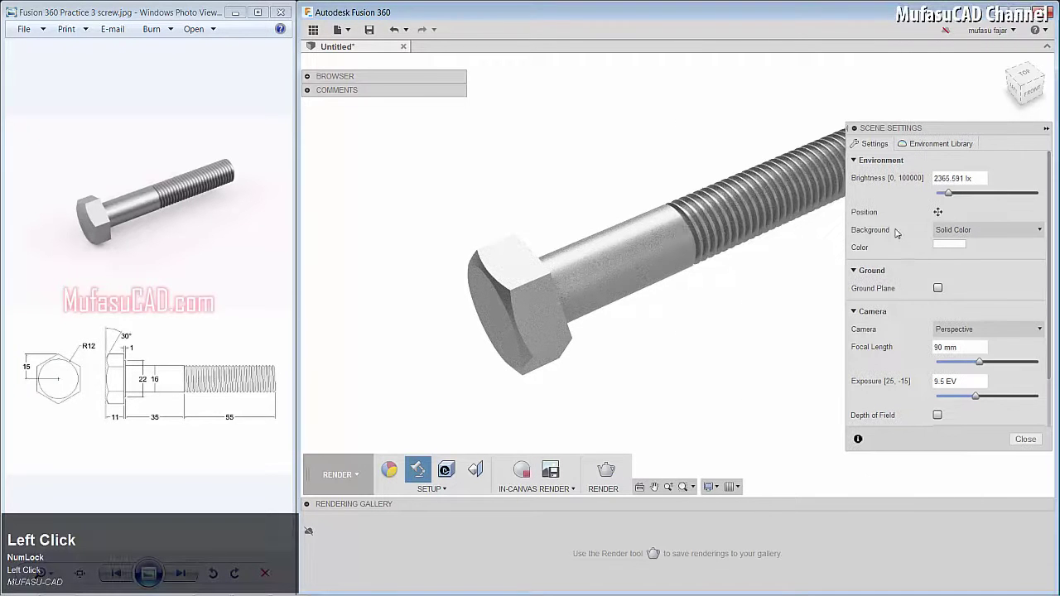
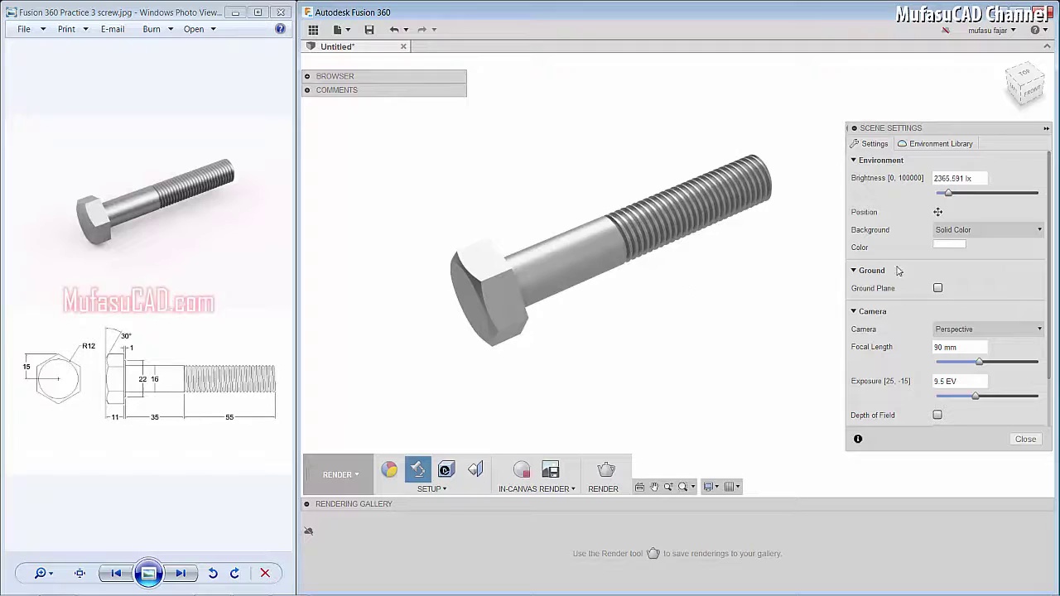
{"action": "left_click", "coordinate": [974, 232]}
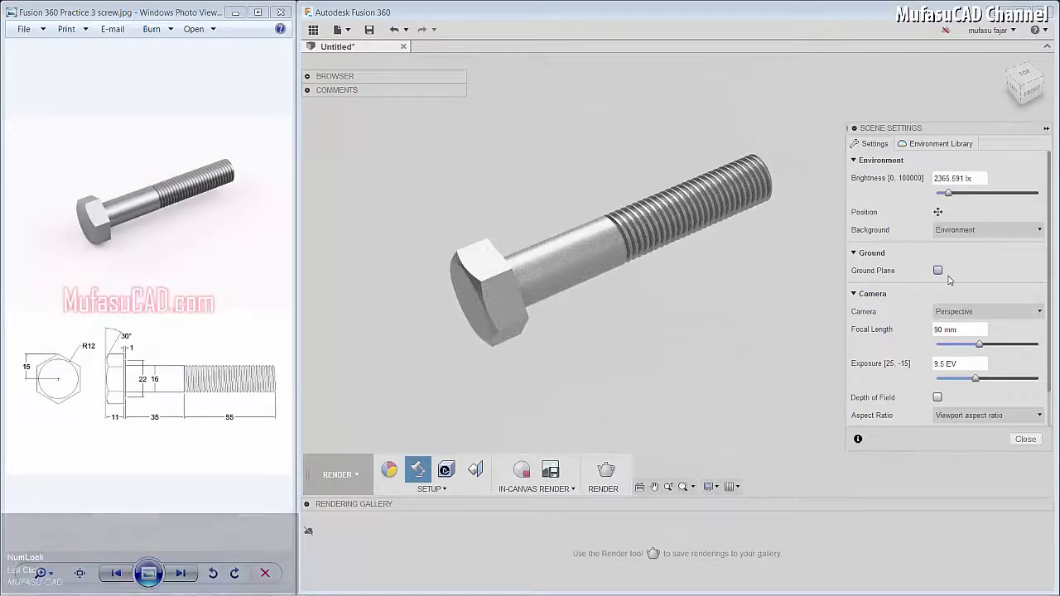
{"action": "left_click", "coordinate": [941, 276]}
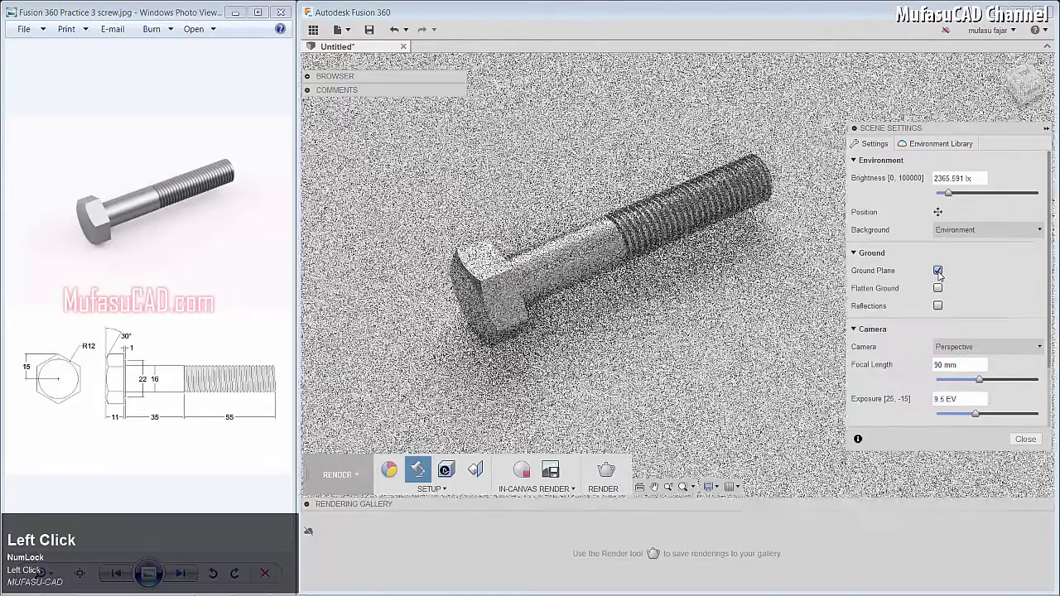
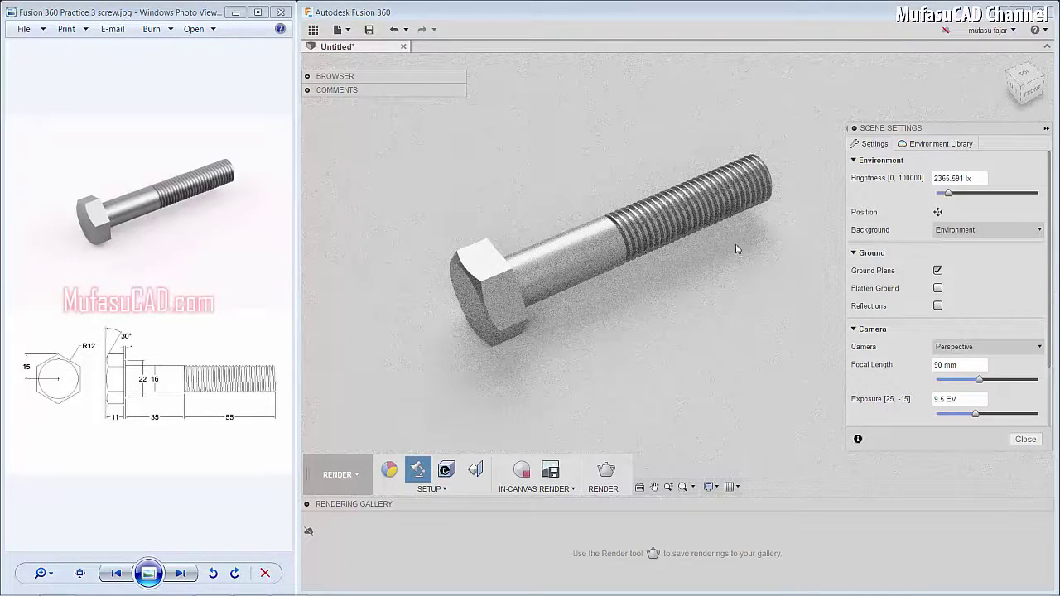
{"action": "left_click", "coordinate": [1028, 444]}
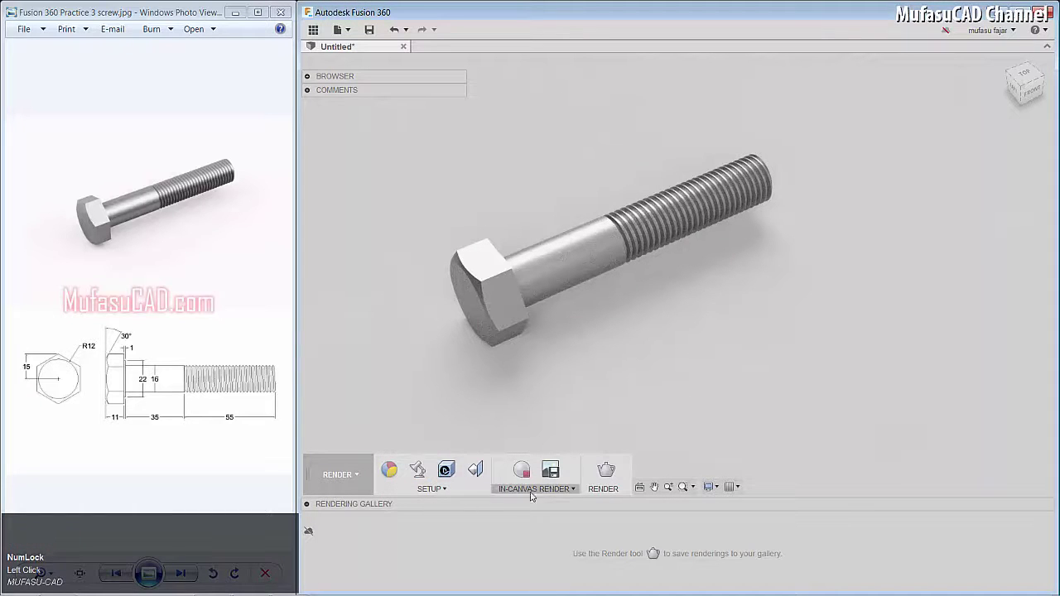
Step: Restart the in-canvas render at Advanced quality and pause it after 132 iterations
{"action": "left_click", "coordinate": [576, 494]}
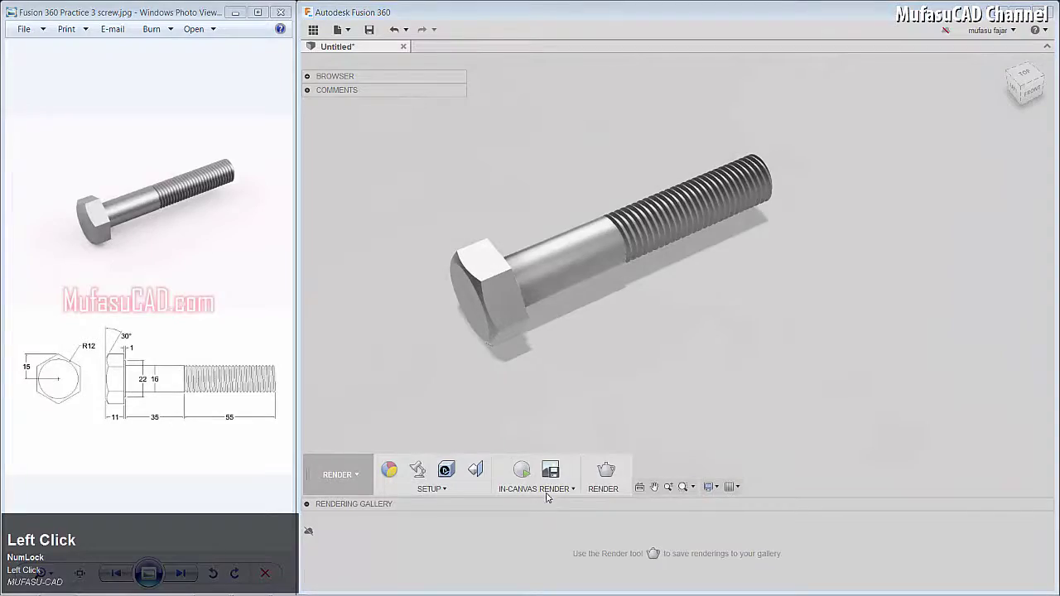
{"action": "left_click", "coordinate": [534, 498]}
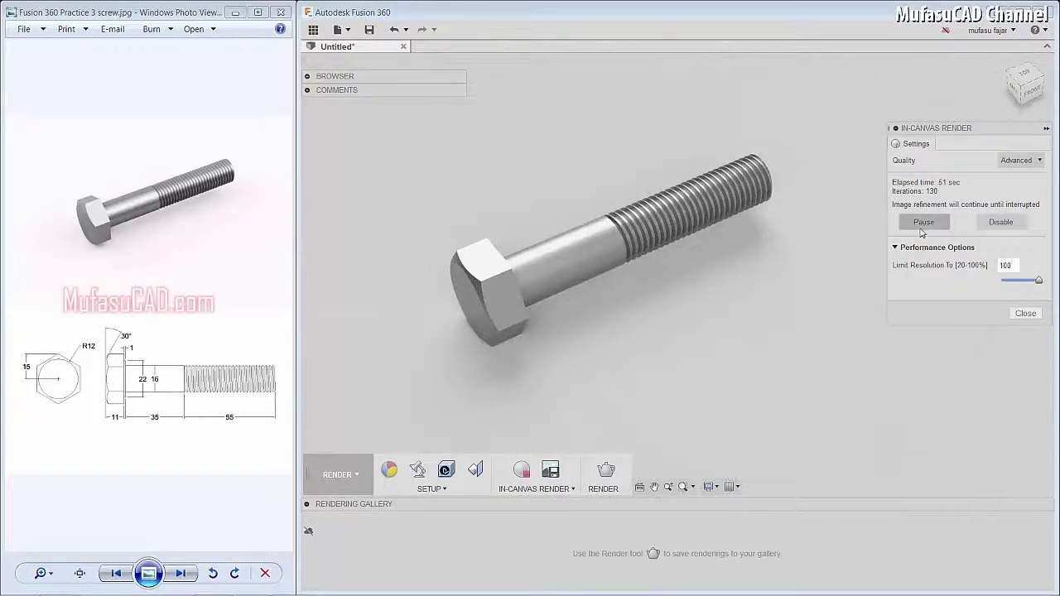
{"action": "left_click", "coordinate": [925, 227]}
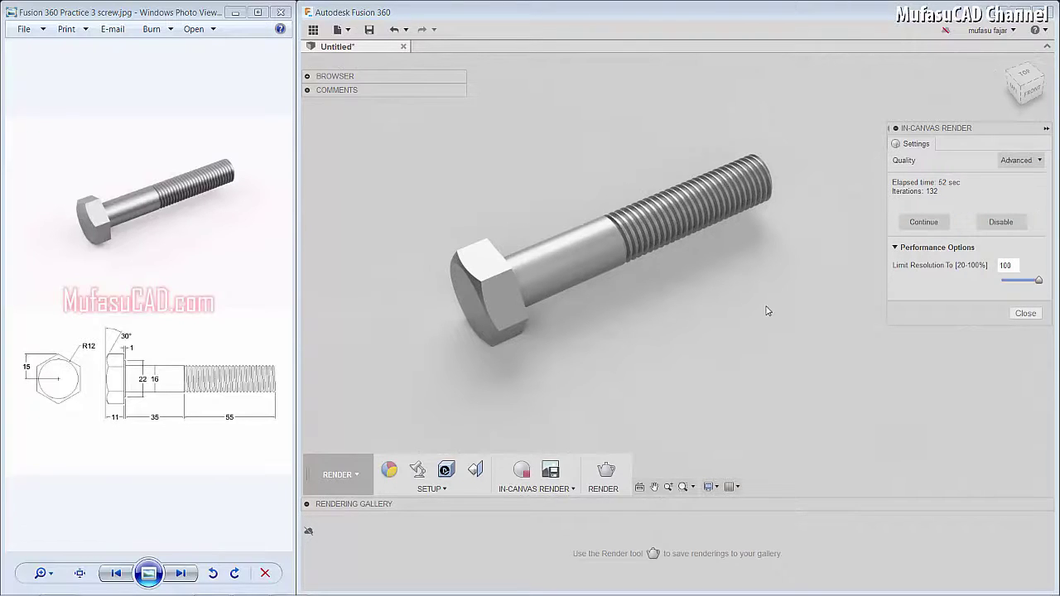